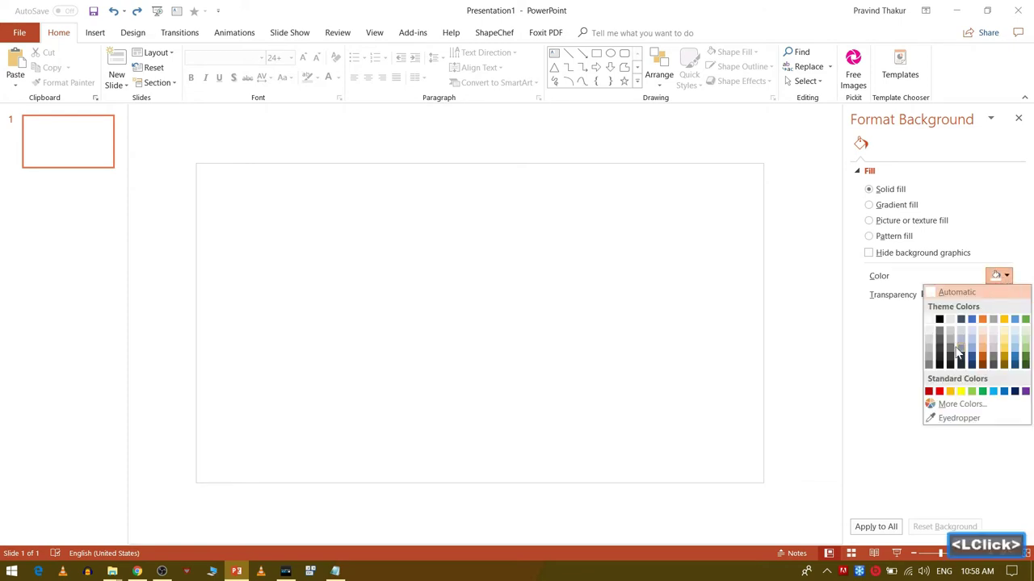
Step: Fill the slide background with a near-black solid colour and bring up the WordArt gallery
click(954, 365)
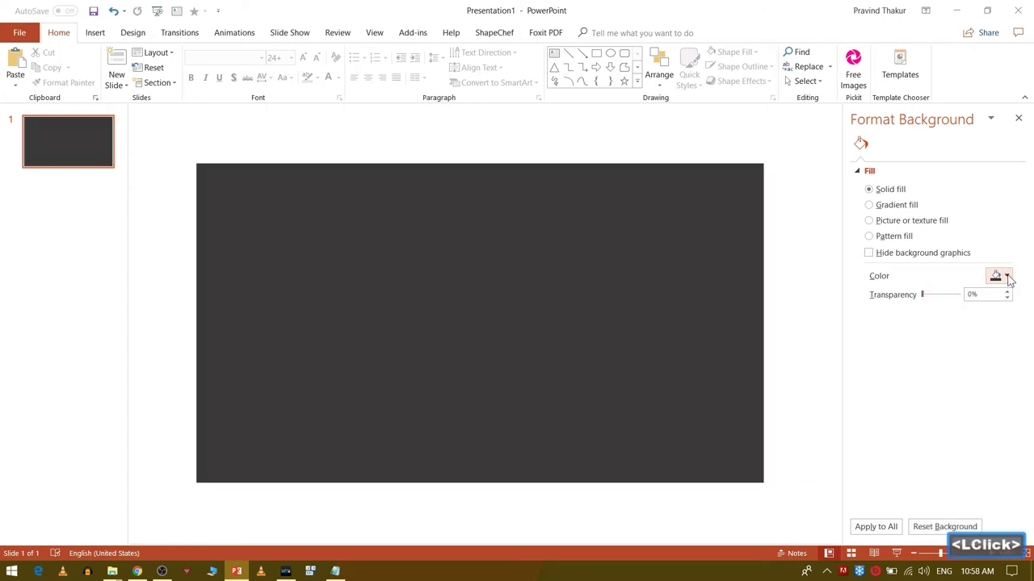
click(952, 369)
click(262, 277)
click(96, 37)
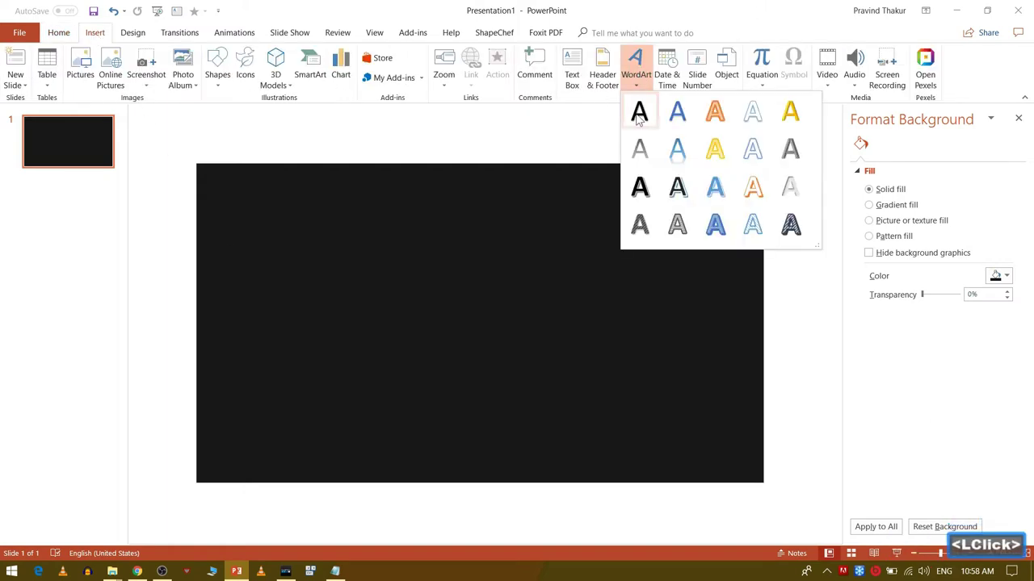
Step: Add WordArt reading SPIDERMAN in Arial Black with white lettering
text(spideran)
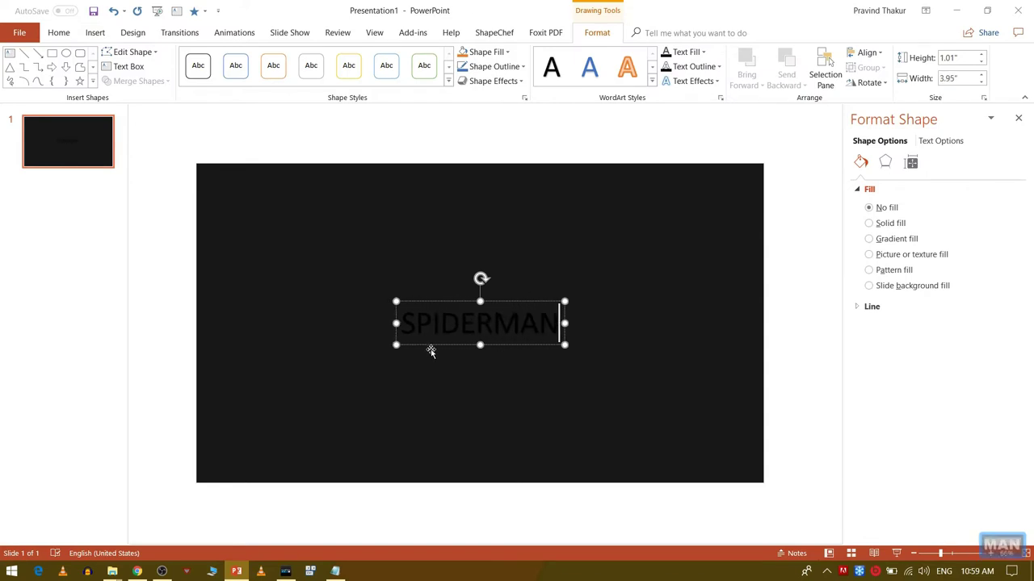
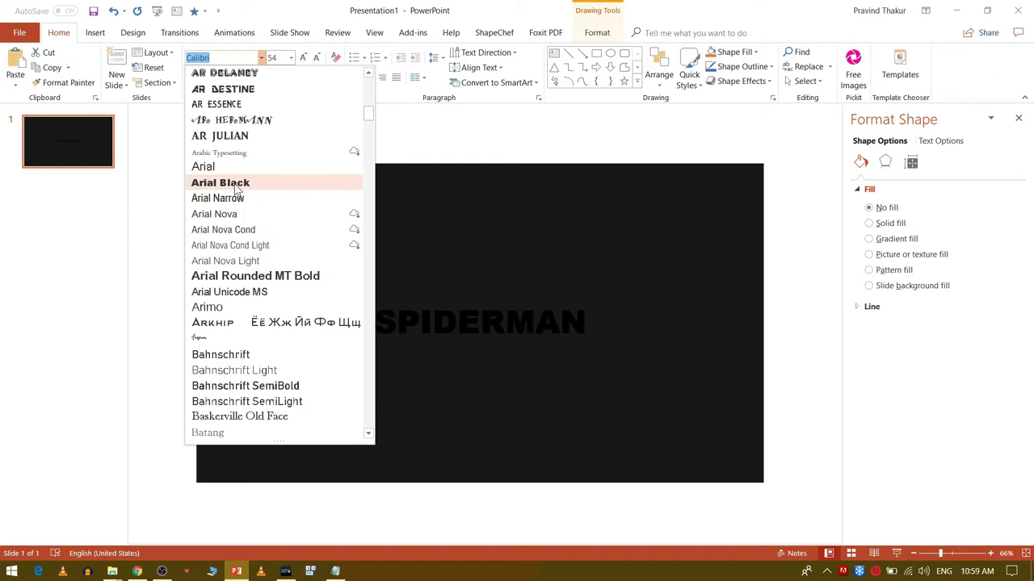
click(240, 186)
click(237, 84)
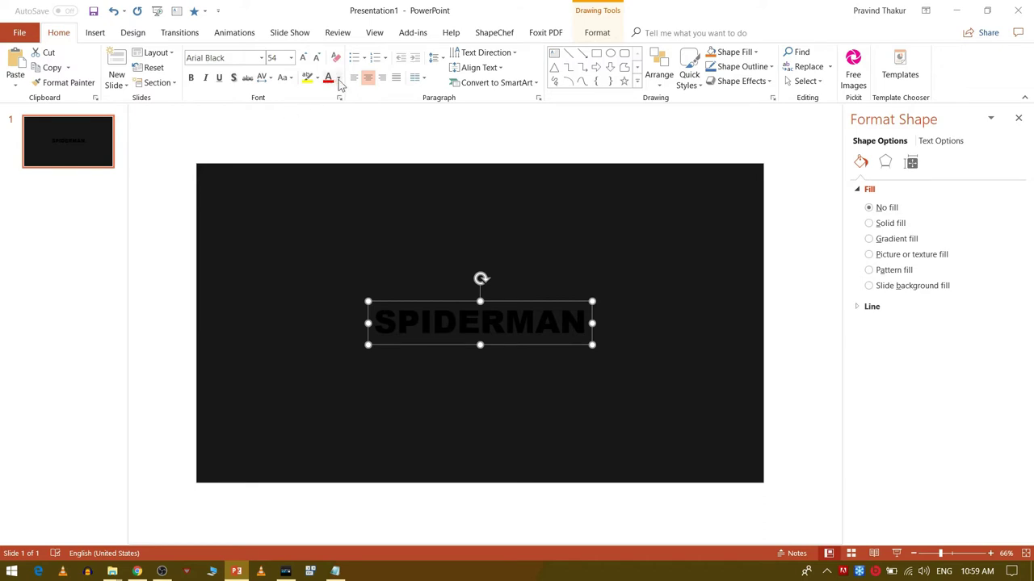
click(341, 85)
click(331, 111)
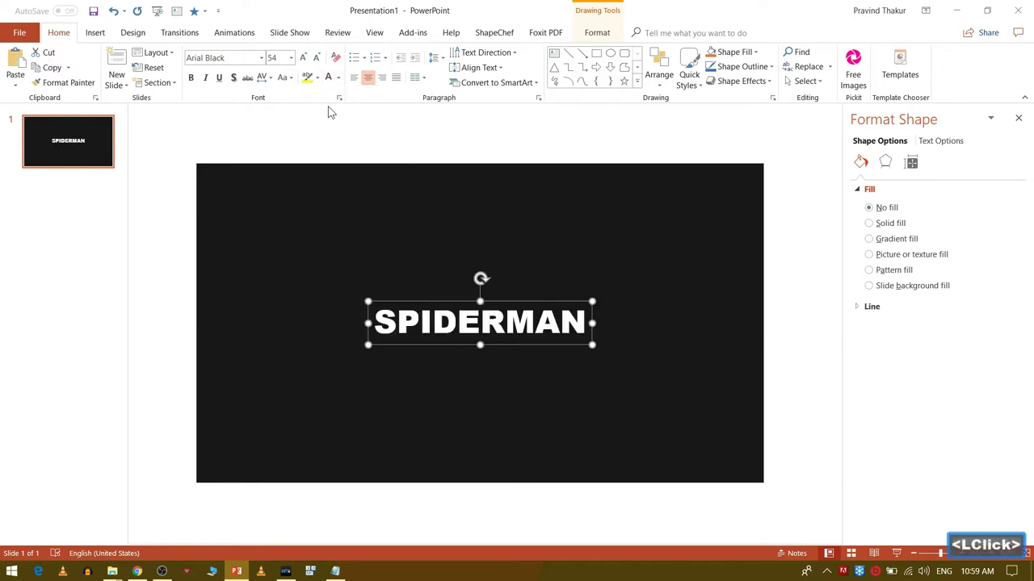
Step: Enlarge the title to 88 pt, centre it and loosen the letter spacing
click(306, 60)
click(306, 59)
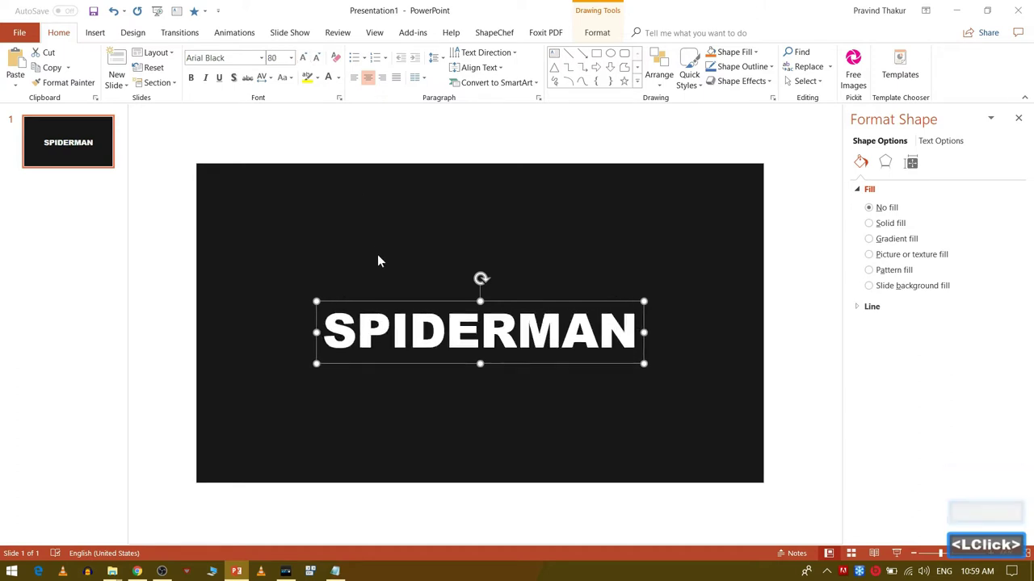
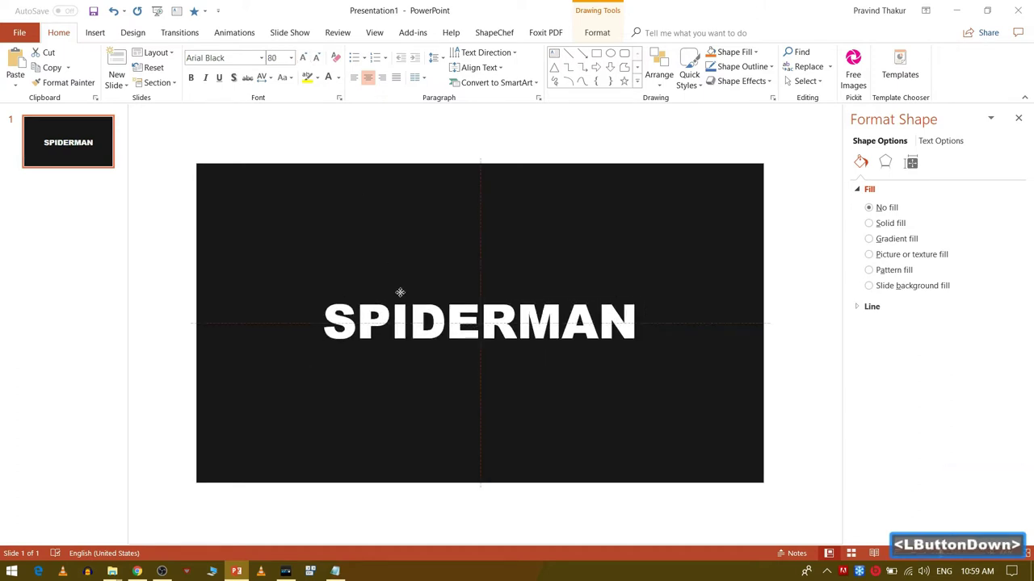
click(265, 83)
click(281, 142)
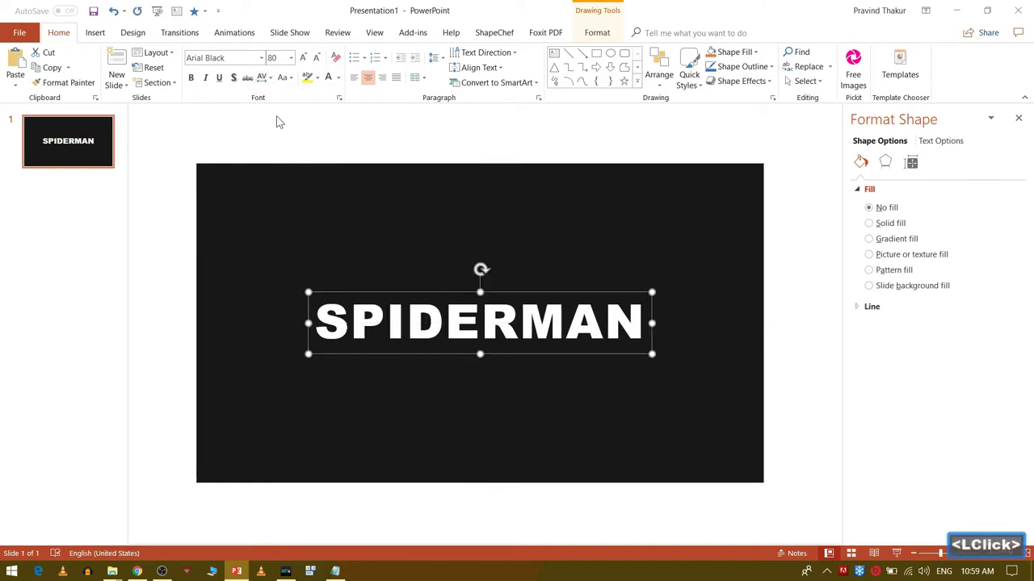
click(307, 64)
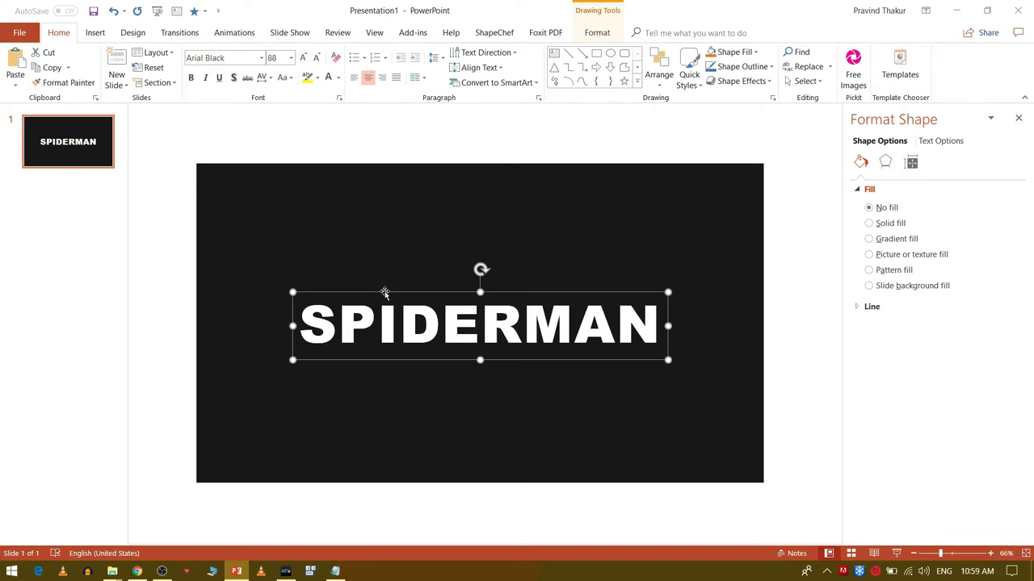
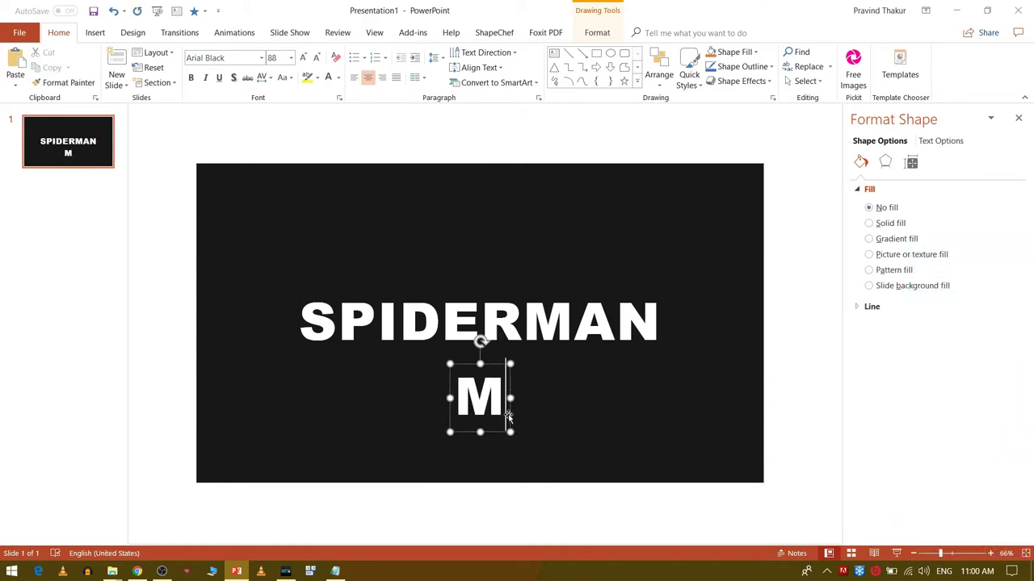
Step: Make a separate white M below the title and hide the title's own M against the background
click(69, 150)
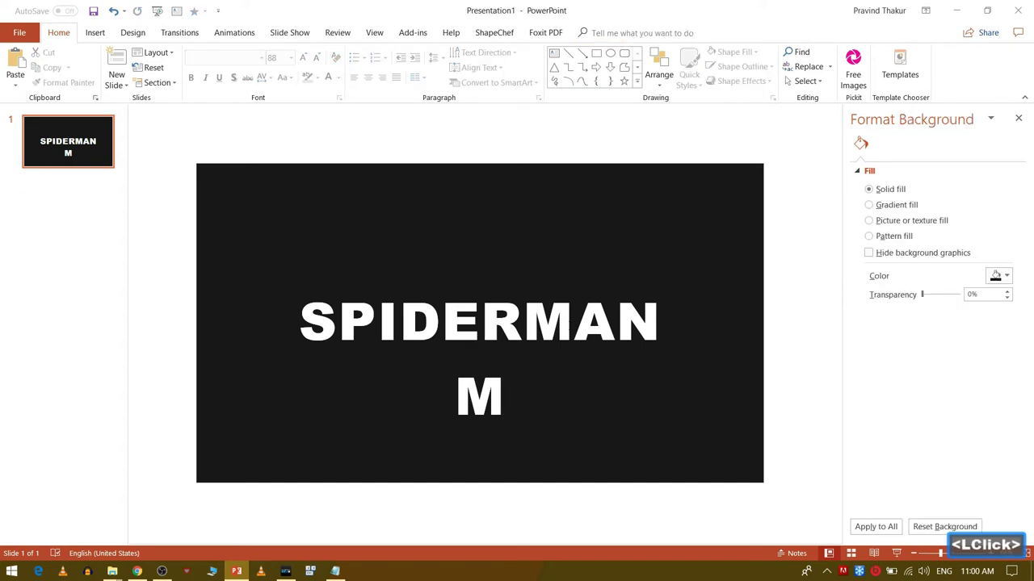
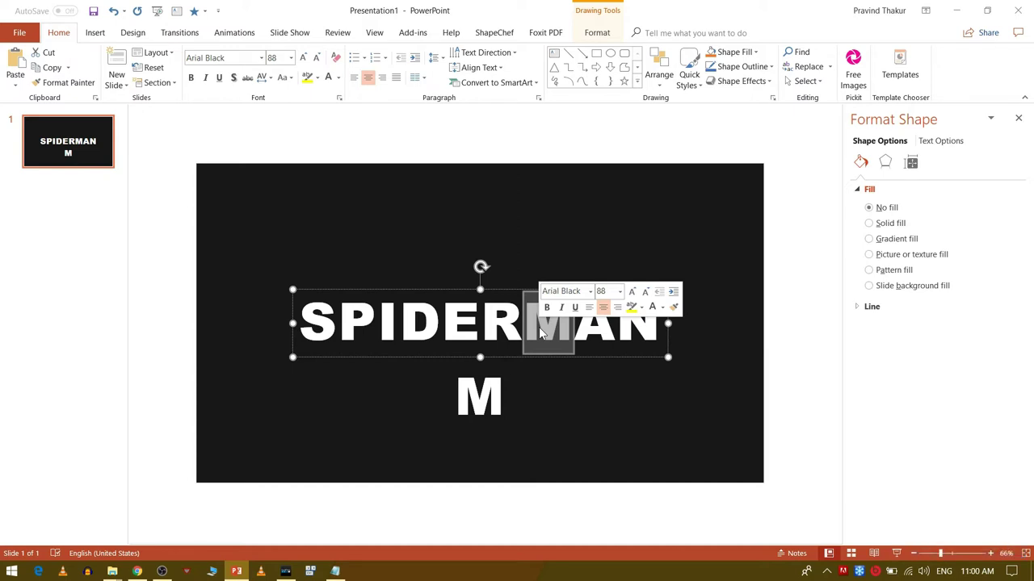
click(341, 81)
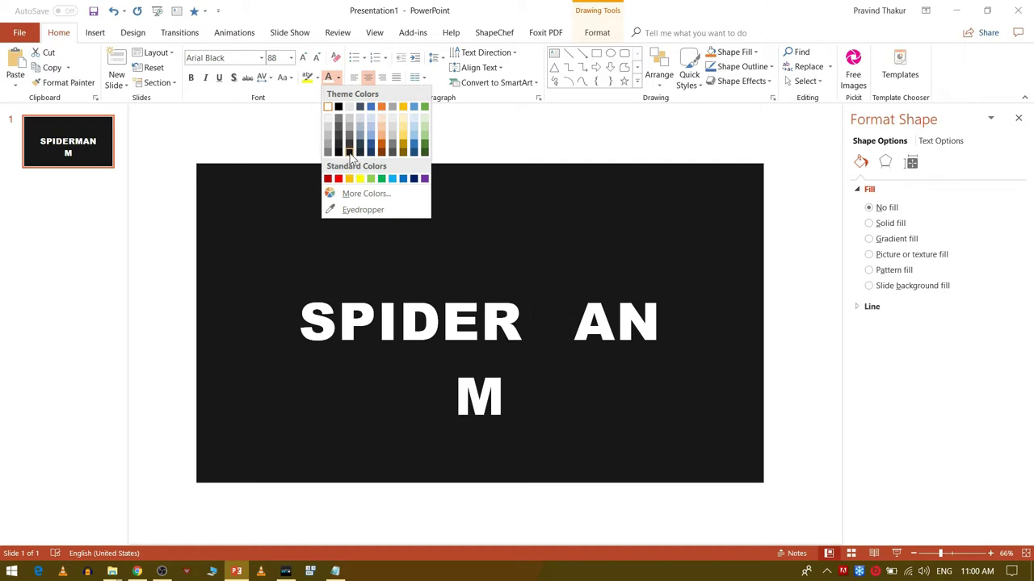
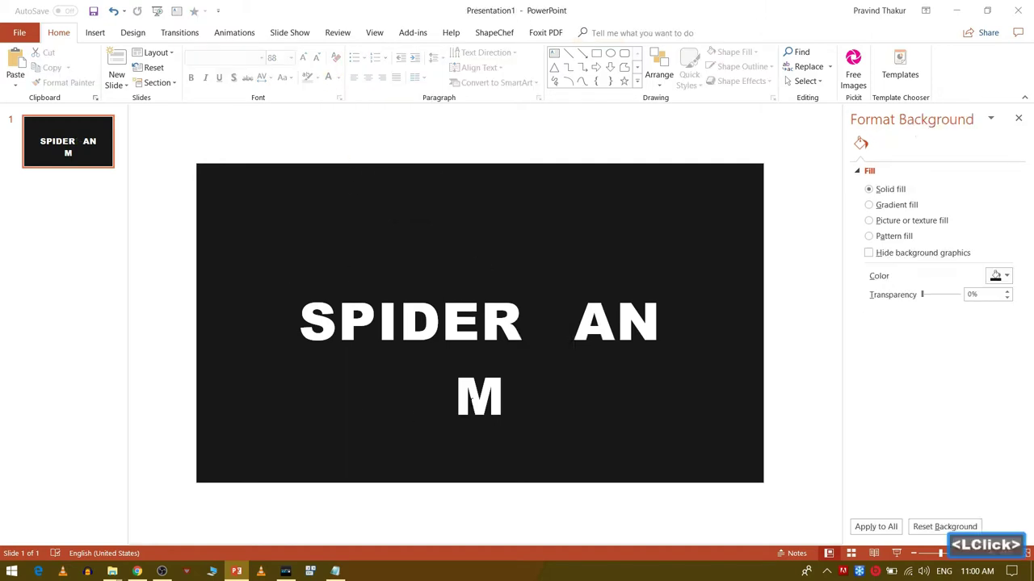
key(ctrl+d)
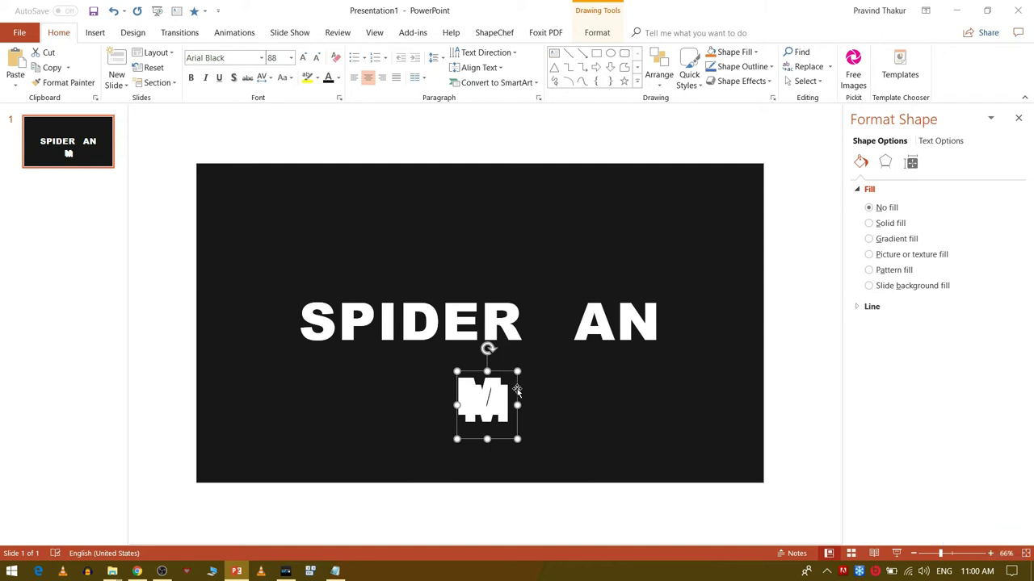
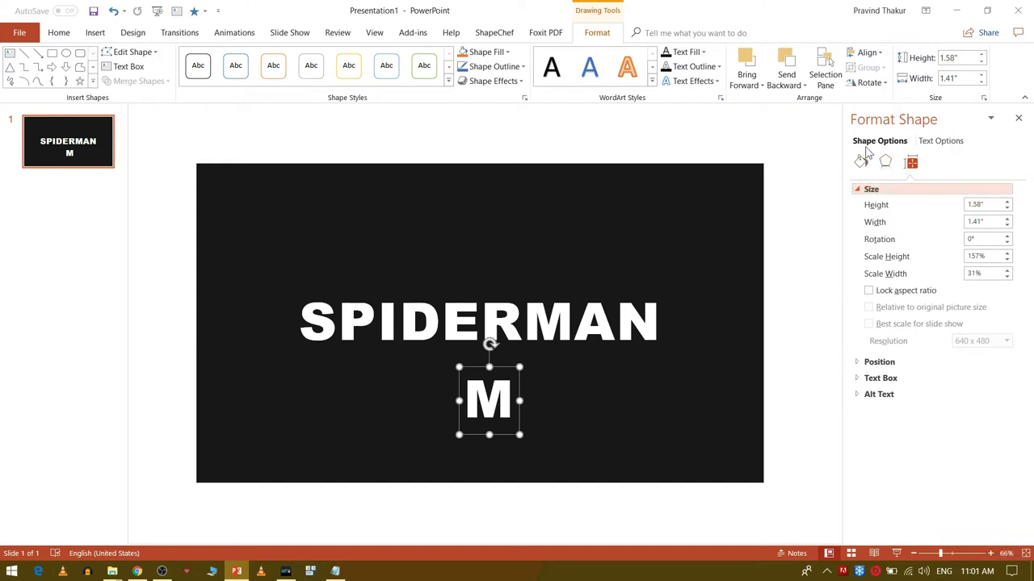
Step: Reveal the separate M's 3-D Rotation settings under Format Shape Effects
click(863, 177)
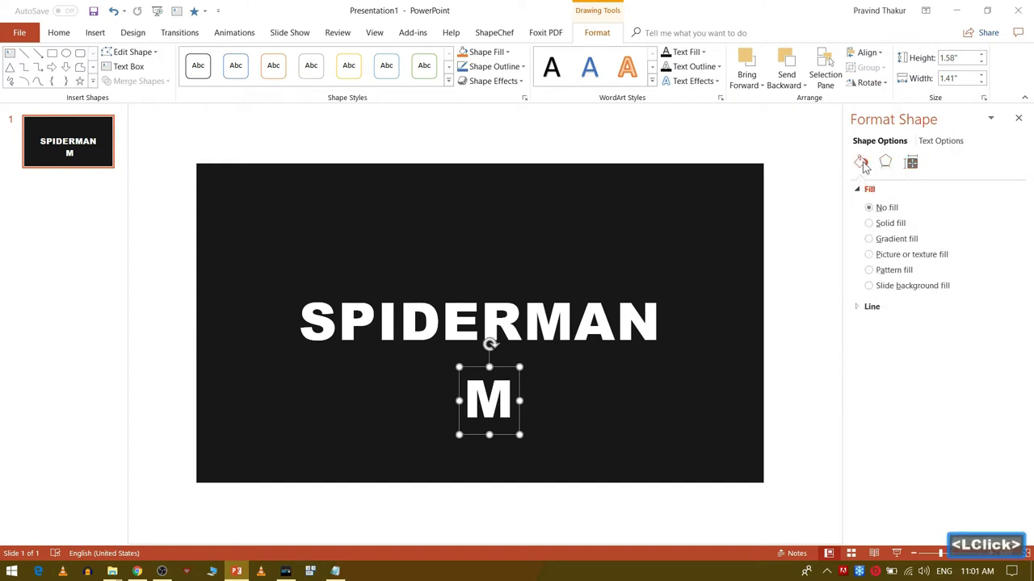
click(888, 155)
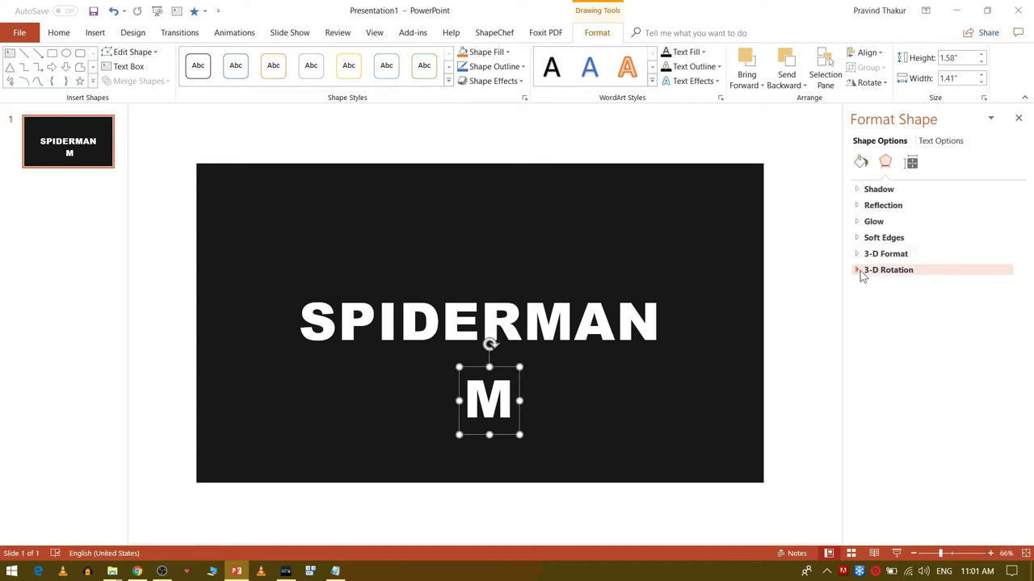
click(863, 276)
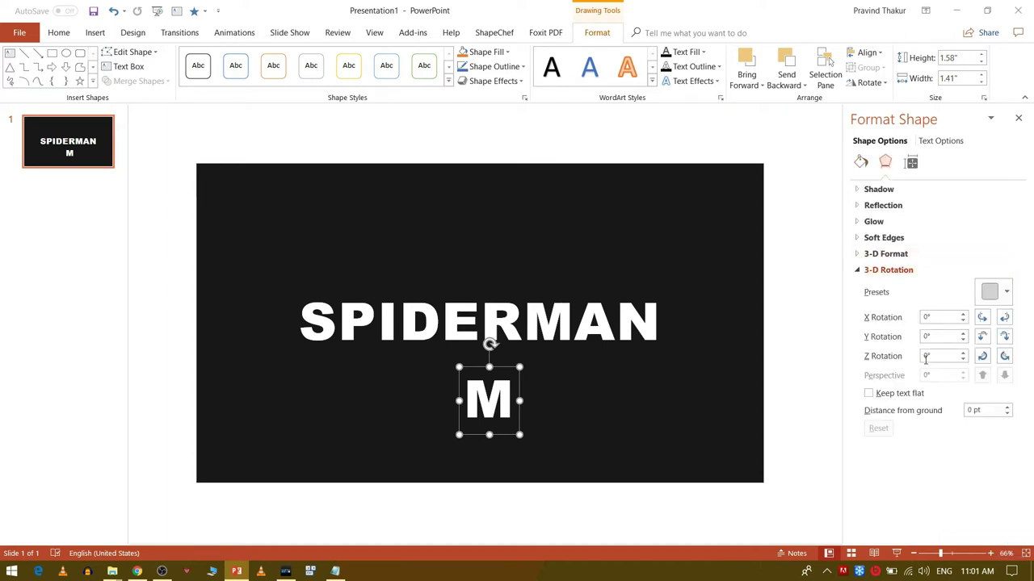
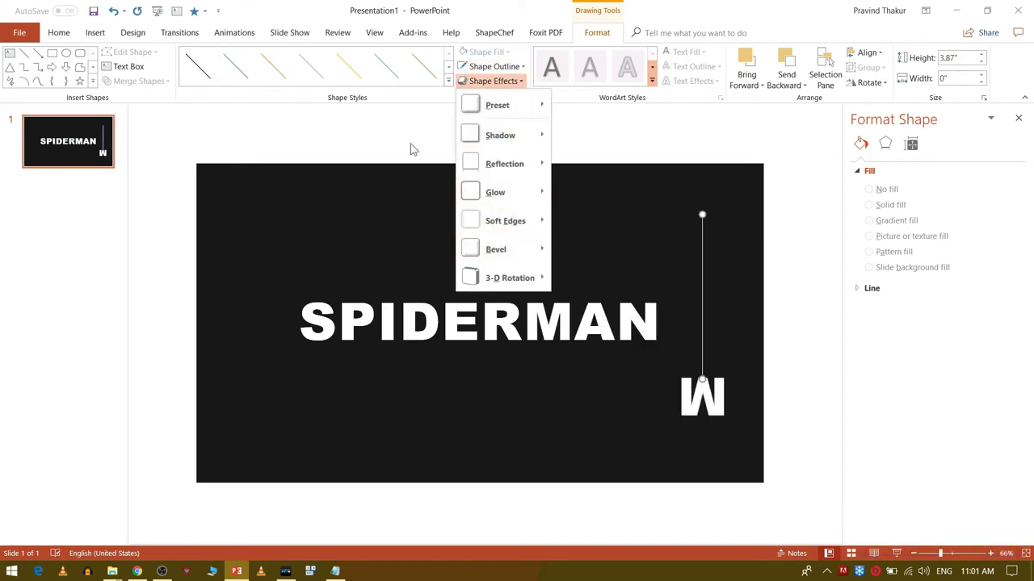
Step: Thin the white web line above the M and group the line with the M
click(414, 148)
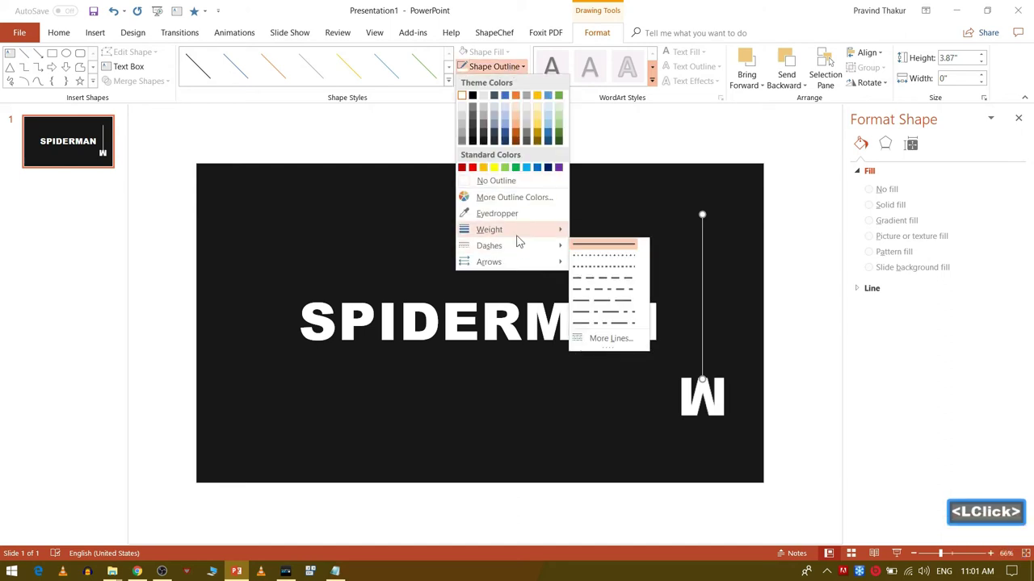
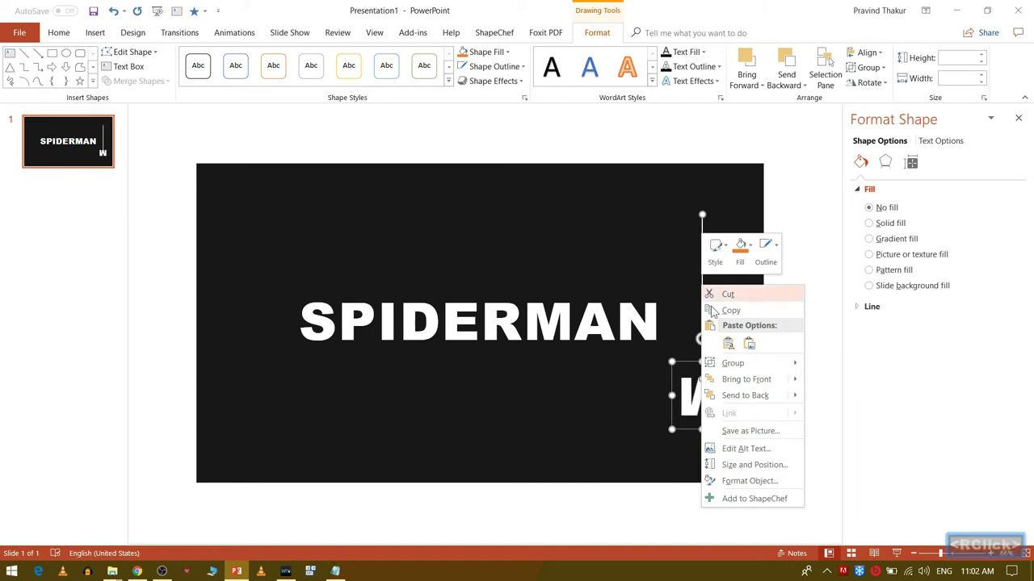
click(833, 369)
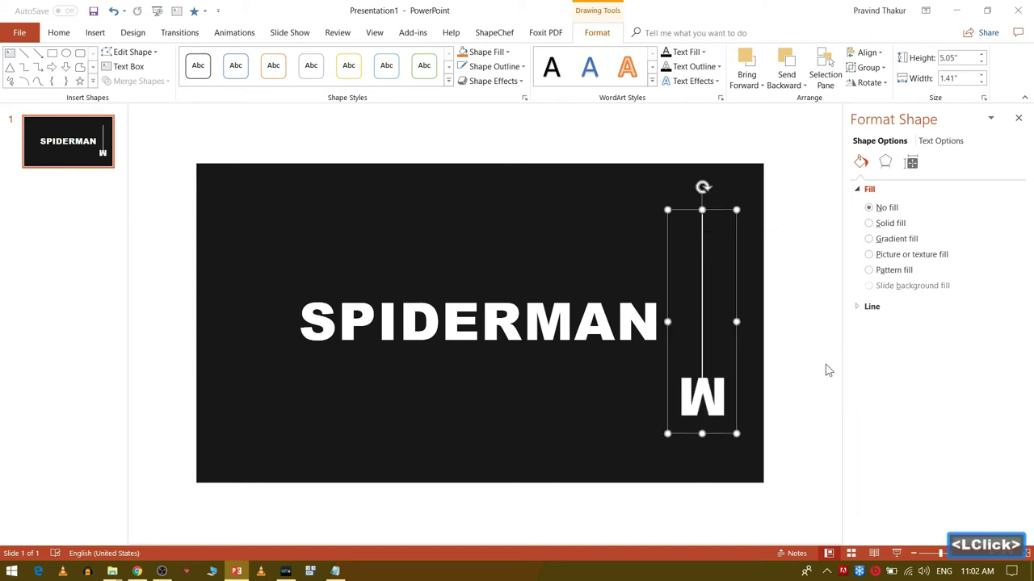
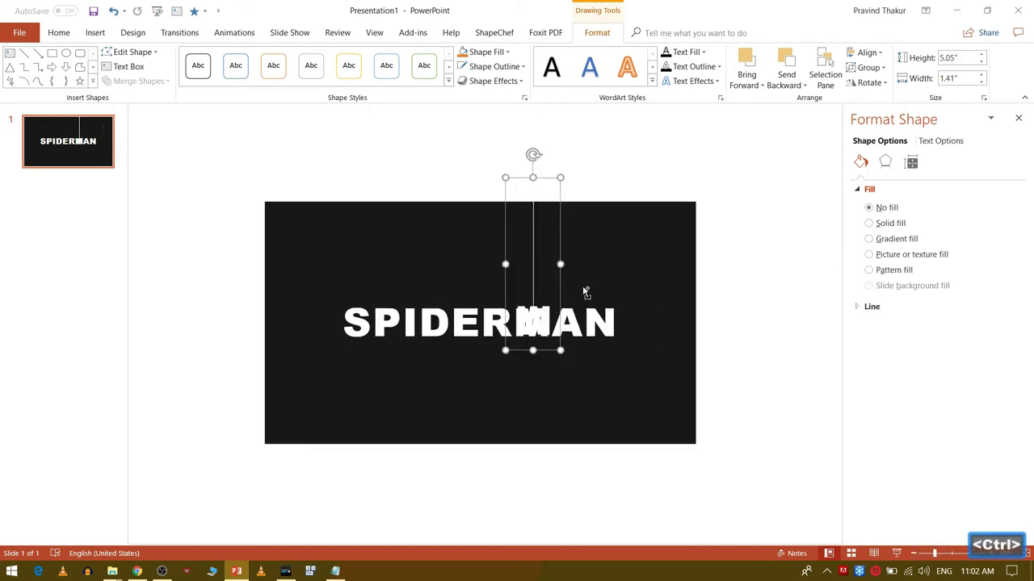
Step: Nudge the grouped line and M with arrow keys so it sits just above the title's M gap
key(Up)
scroll(up, 3)
scroll(down, 3)
key(Left)
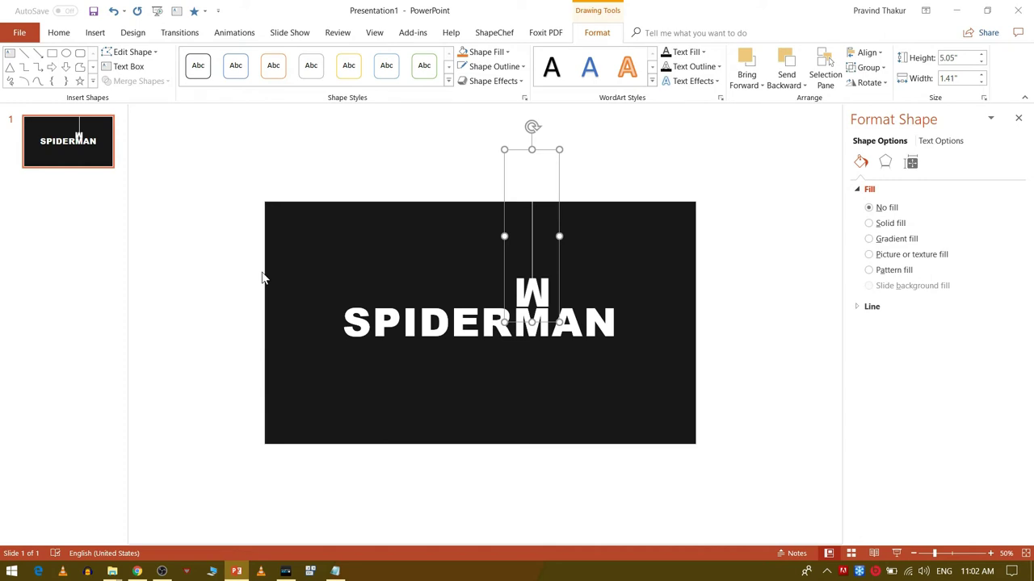
Step: Nudge the M group upward until it sits entirely above the slide's top edge
key(BackSpace)
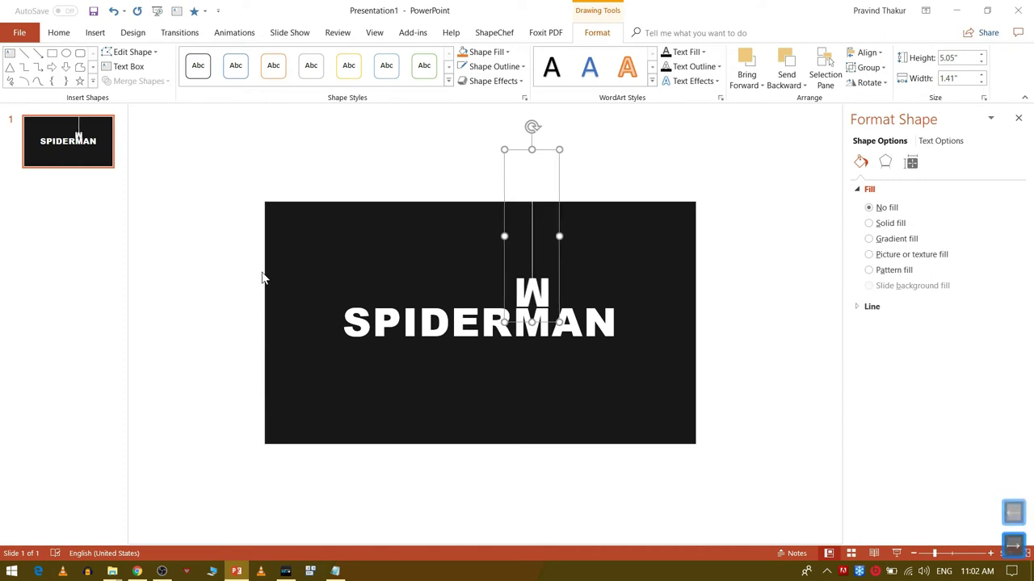
key(Up)
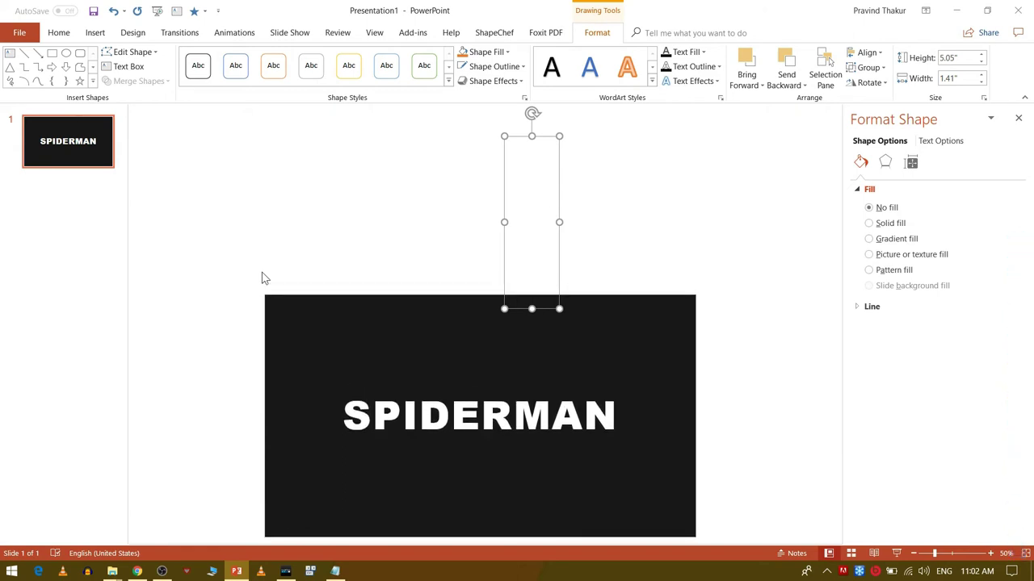
Step: Give the M group a Lines motion path animation from the Animations gallery
click(240, 40)
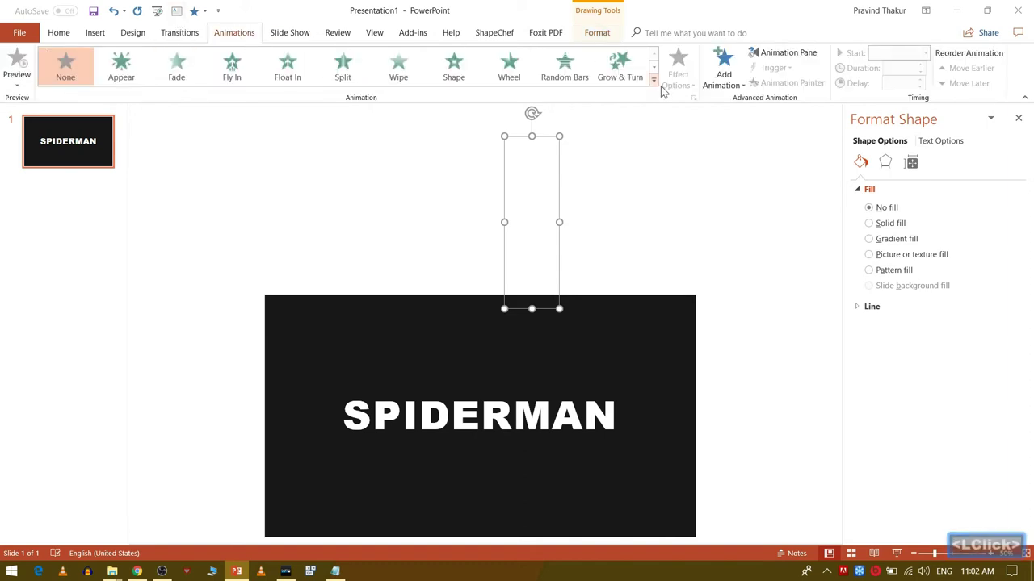
click(654, 89)
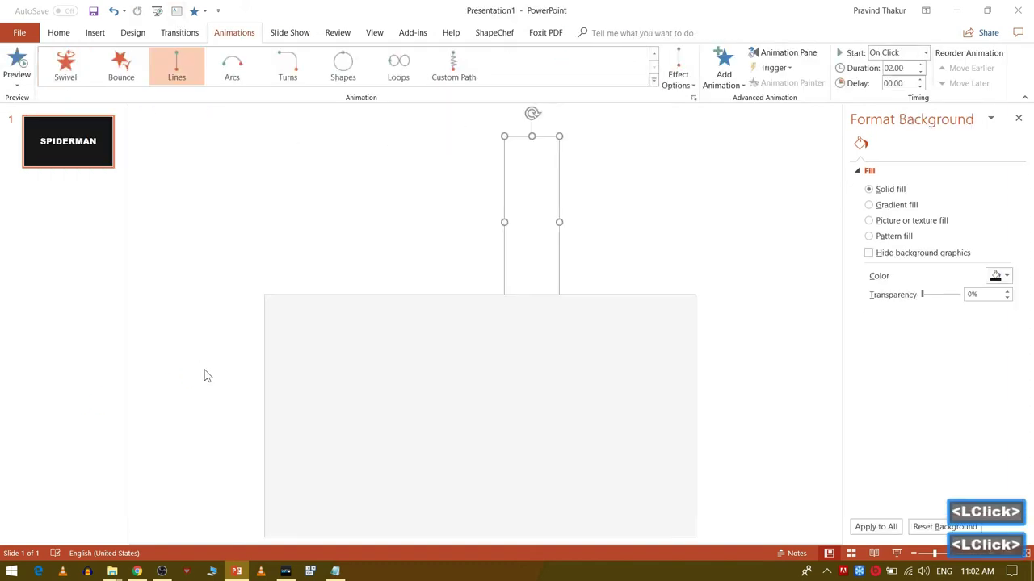
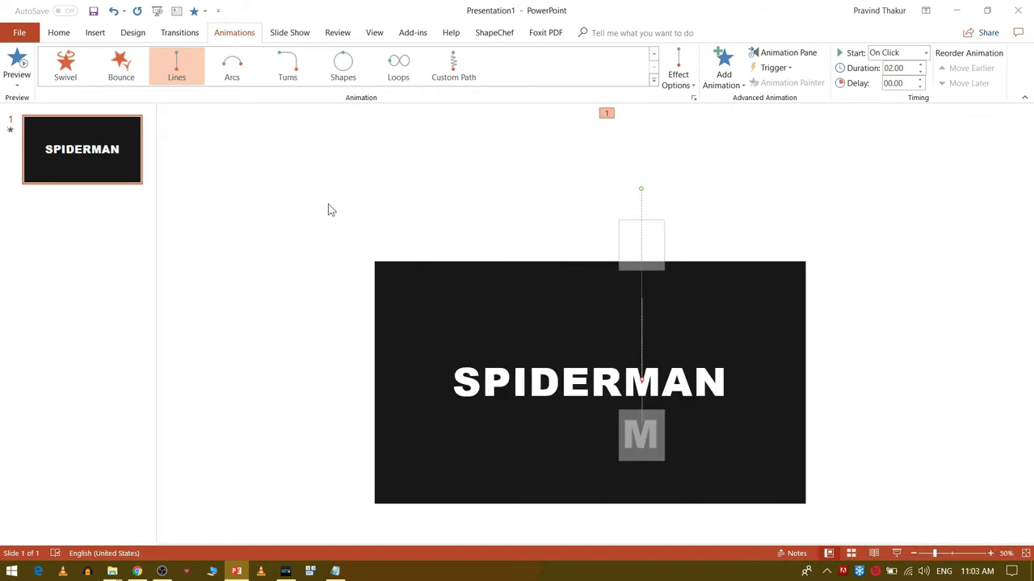
Step: Show the Animation Pane and preview the M dropping into SPIDERMAN, including a quick slideshow check
click(331, 209)
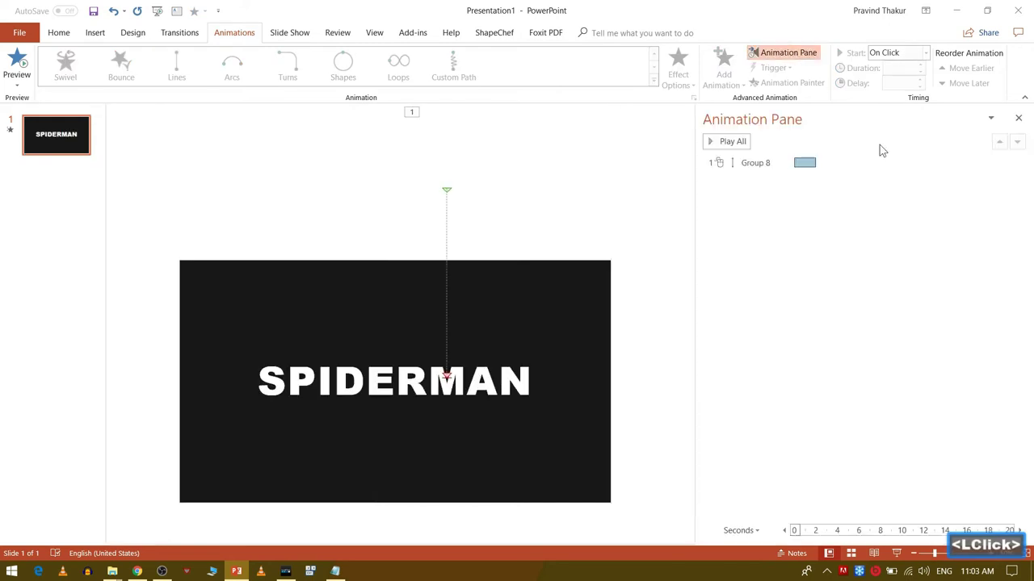
click(728, 144)
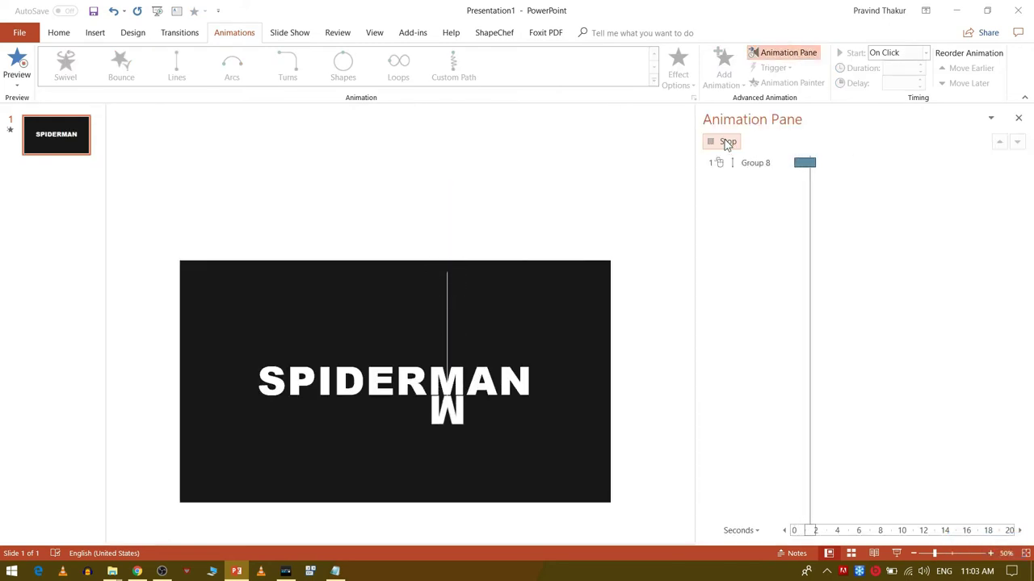
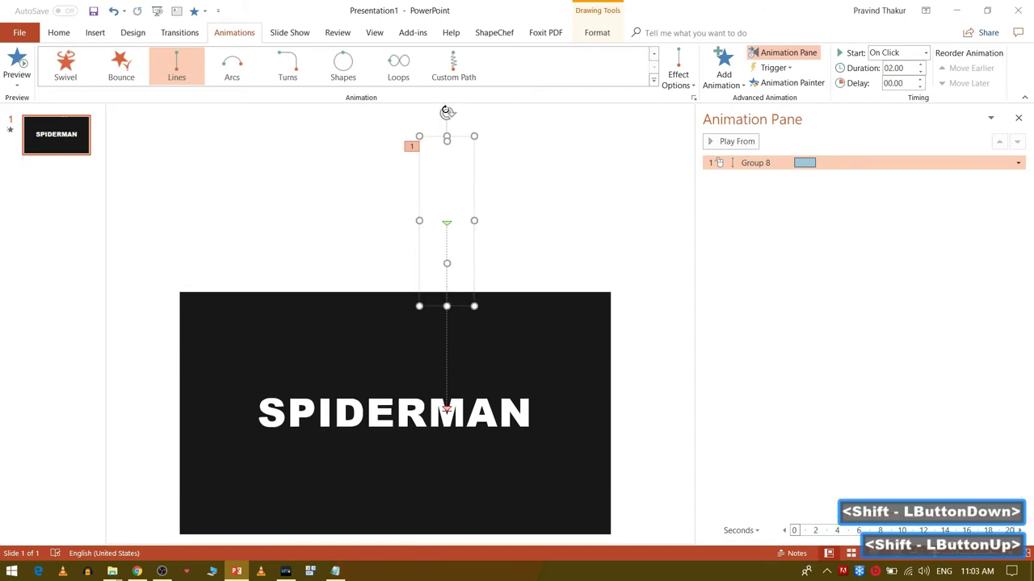
key(F5)
key(Escape)
click(260, 219)
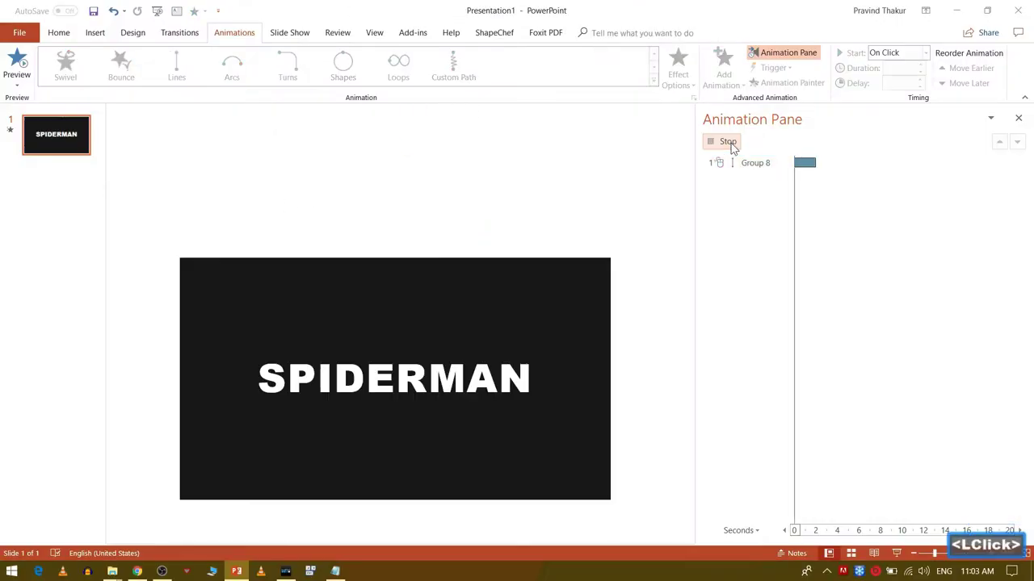
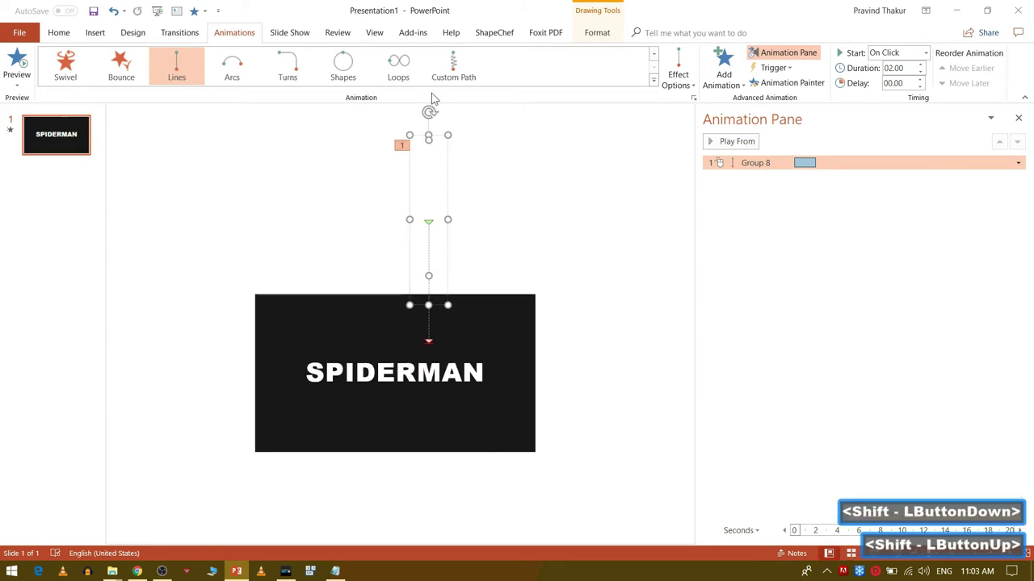
Step: Set the motion path to Start With Previous with smooth start, bounce end and auto-reverse, then confirm
double_click(360, 243)
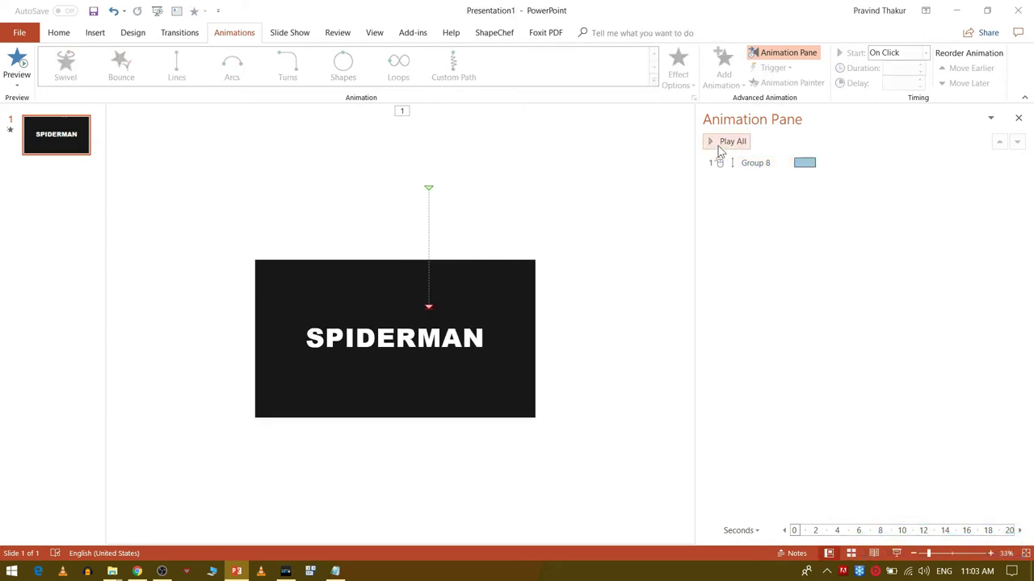
click(721, 151)
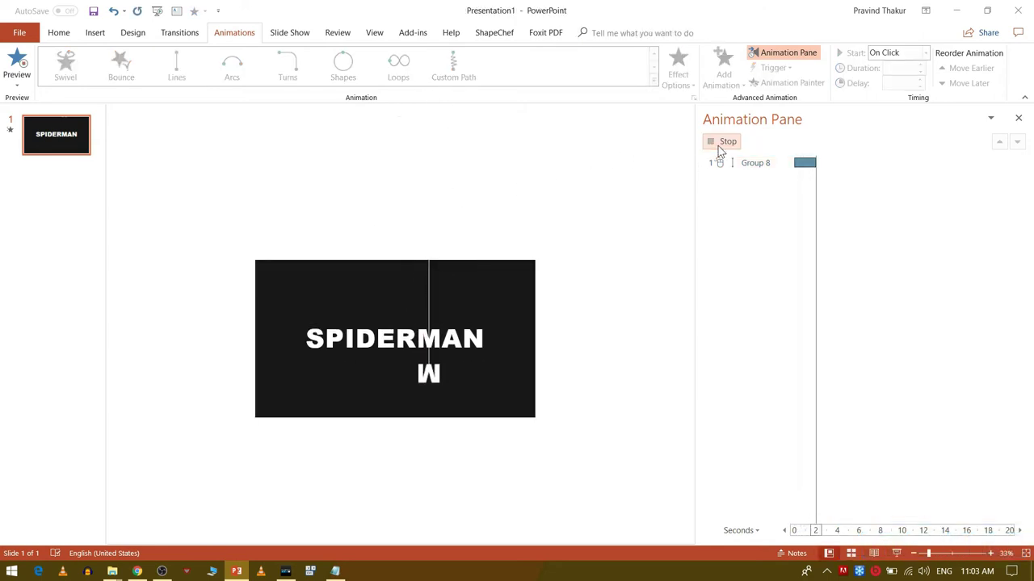
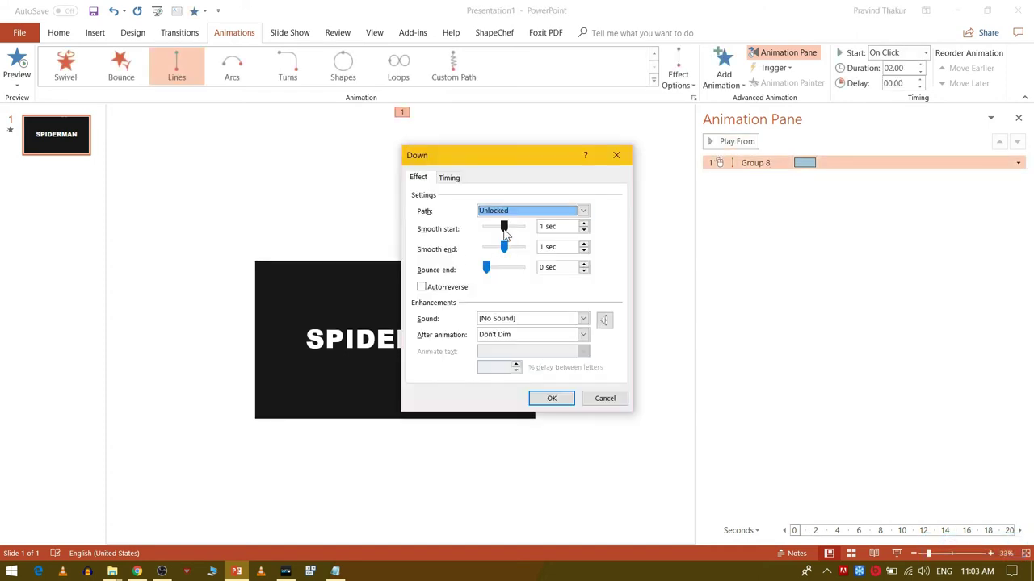
click(490, 273)
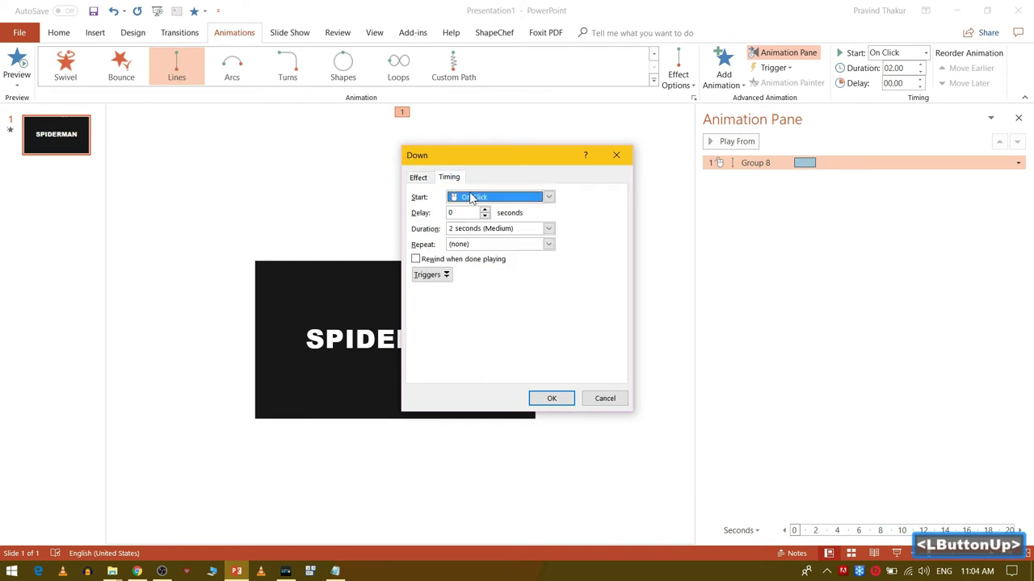
click(545, 200)
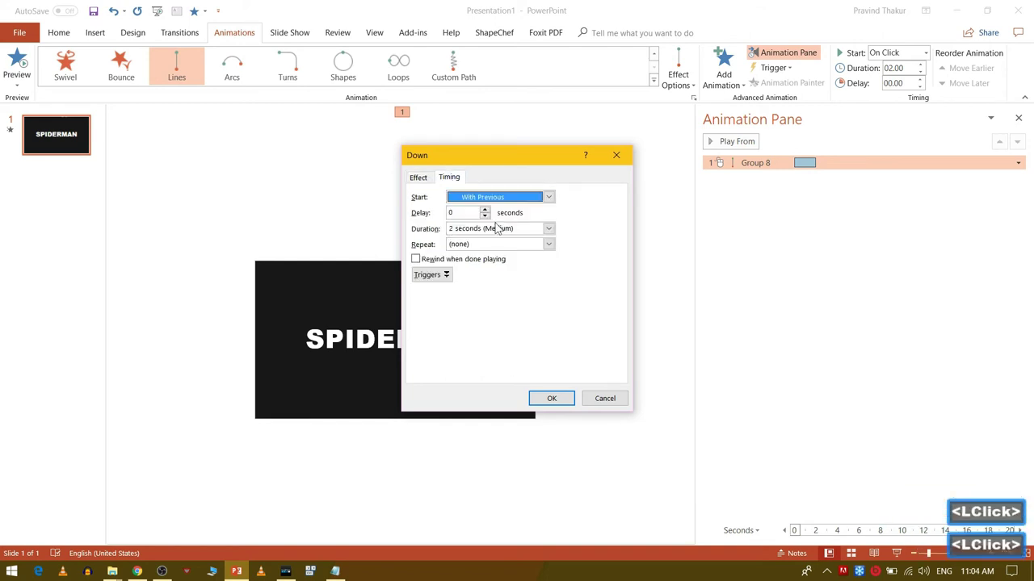
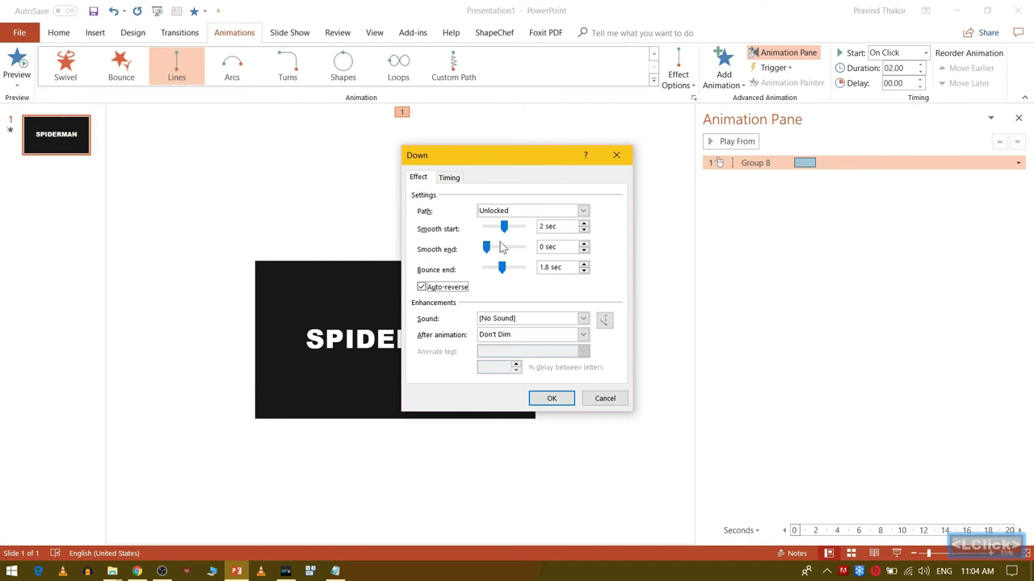
click(541, 405)
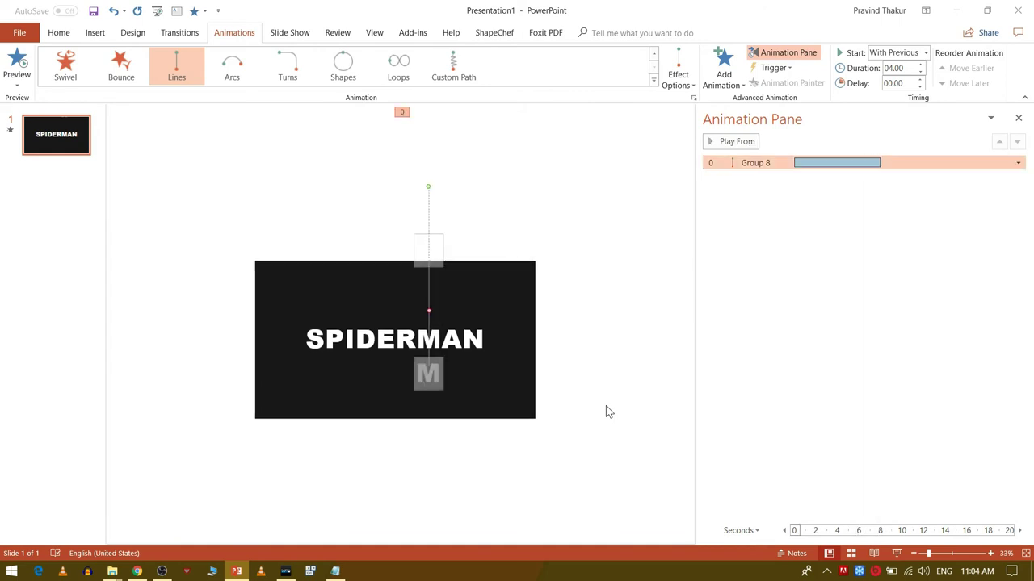
Step: Give the rectangle over the M a Wipe entrance from the bottom, starting with the drop
click(609, 411)
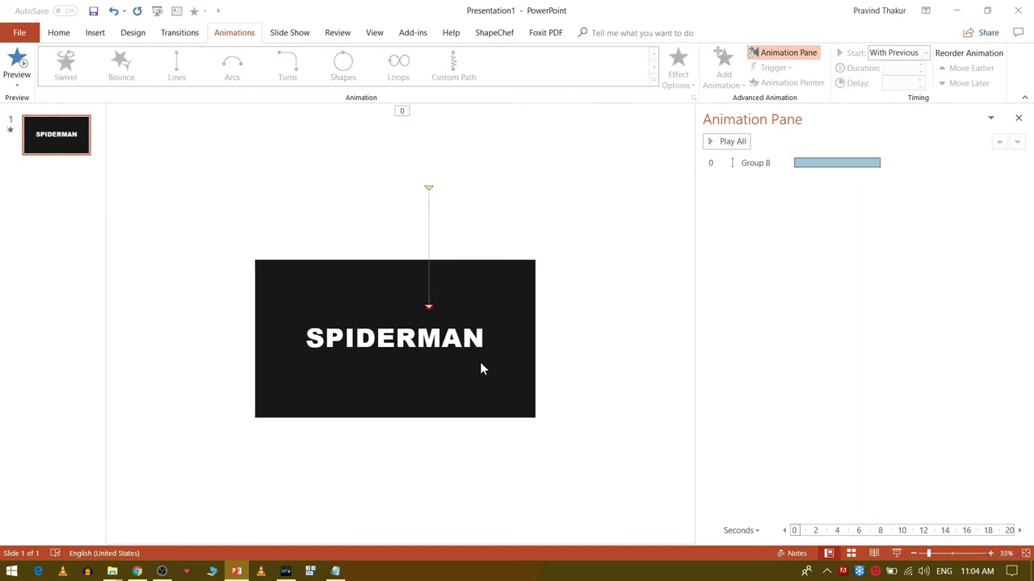
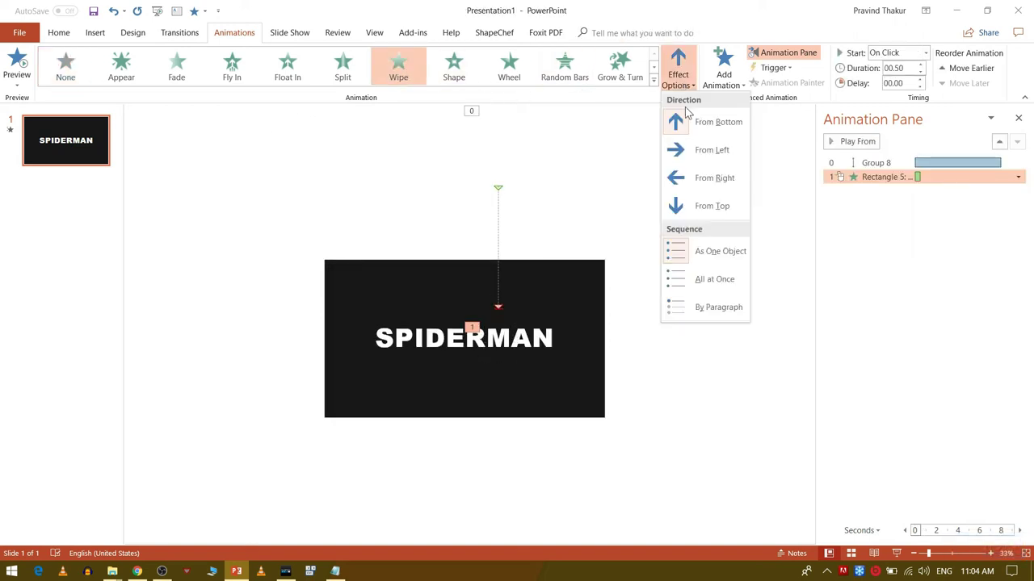
click(691, 128)
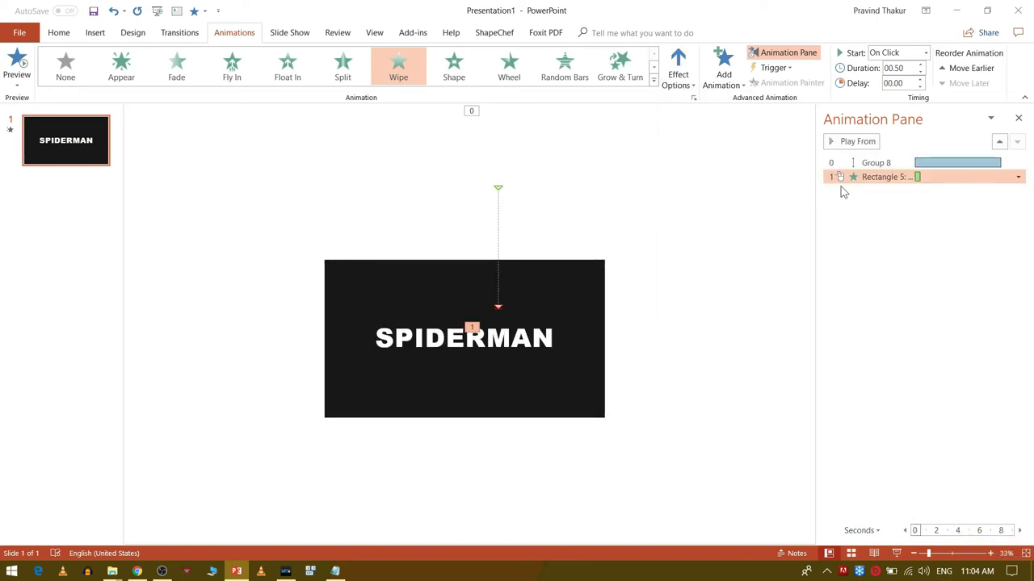
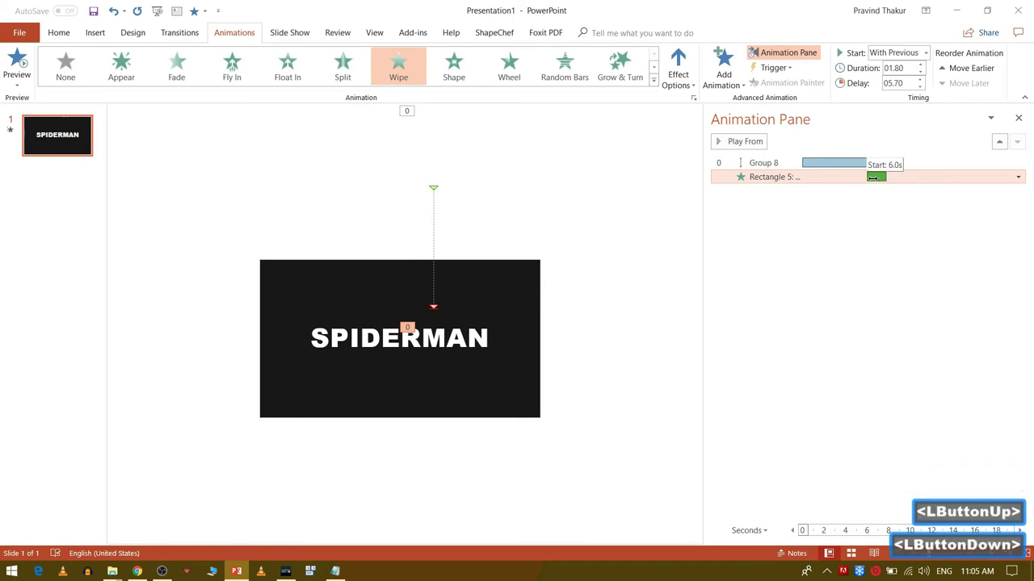
Step: Preview the full animation sequence twice, then close the Animation Pane
click(805, 227)
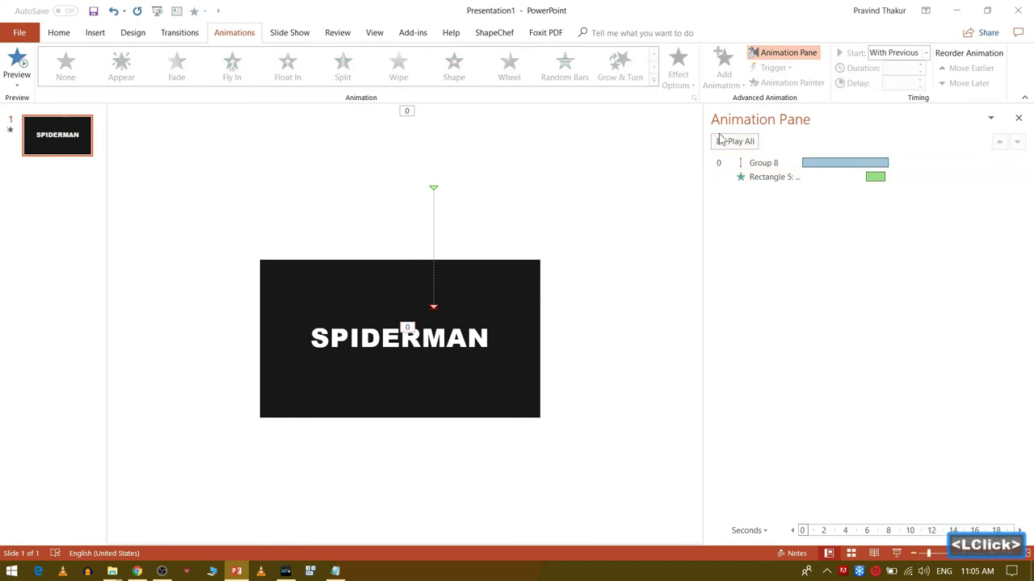
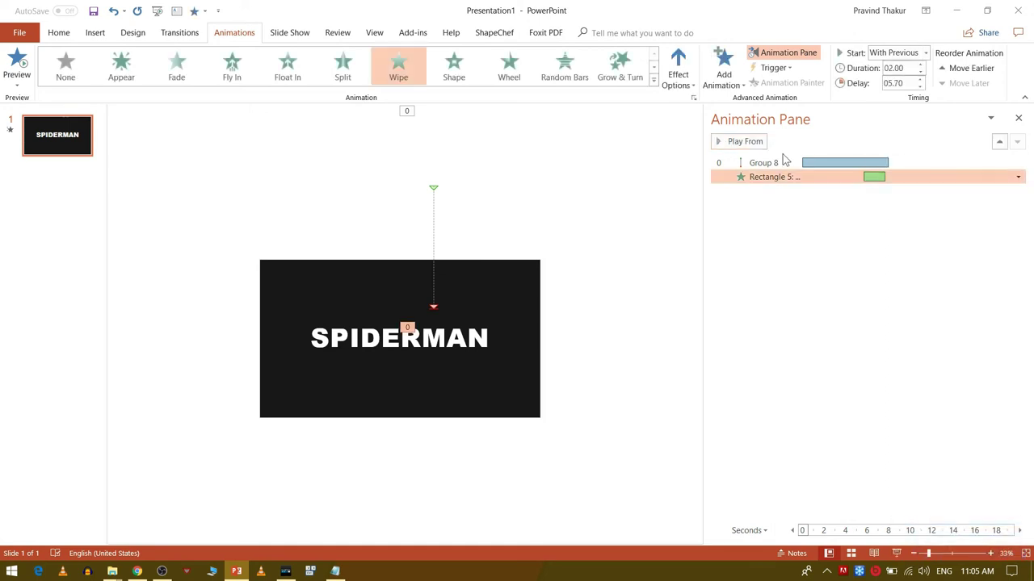
click(756, 151)
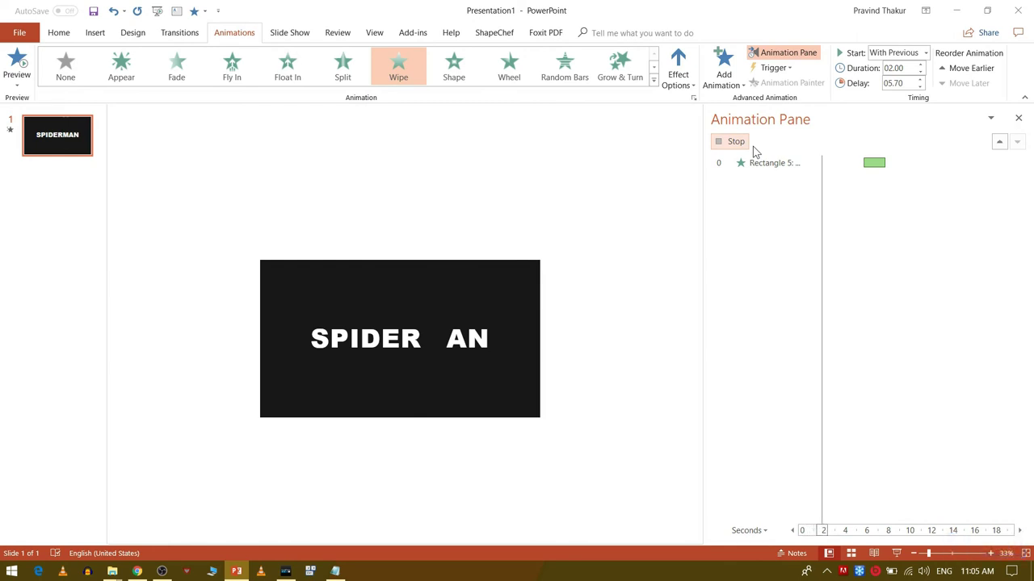
click(758, 226)
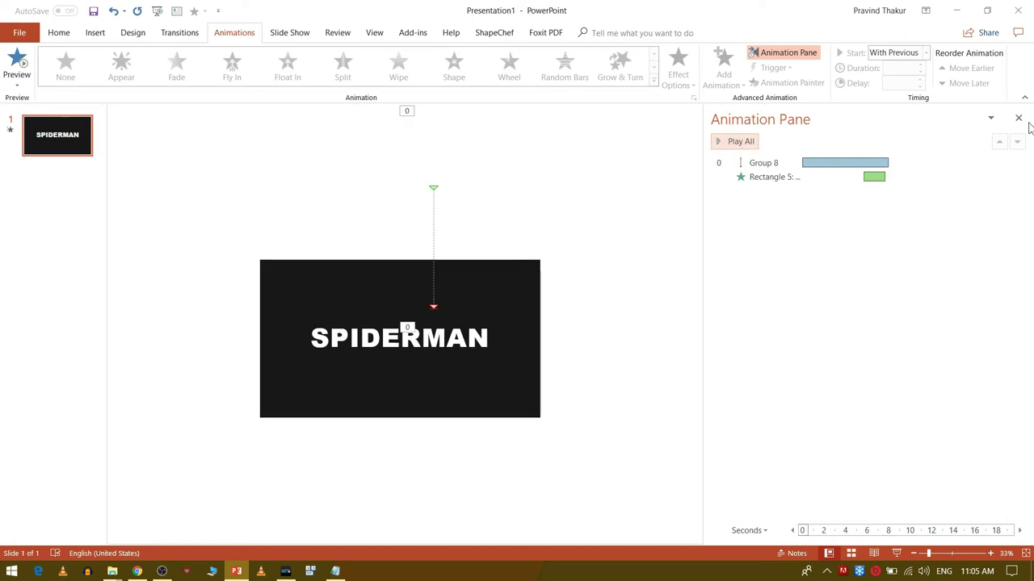
click(1024, 121)
Step: Start the slide show from the beginning with F5 to watch the M drop into SPIDERMAN
click(361, 210)
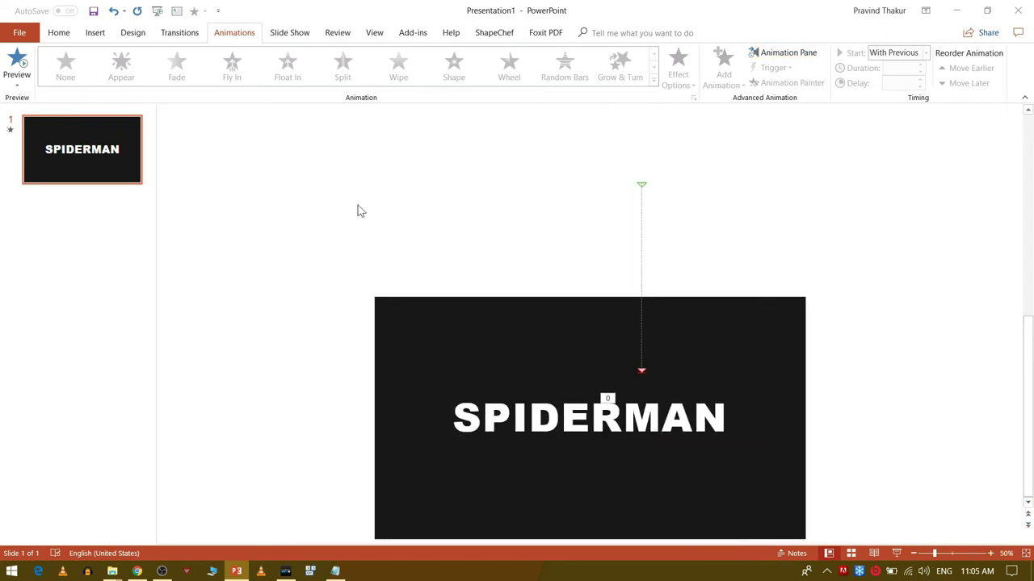
key(F5)
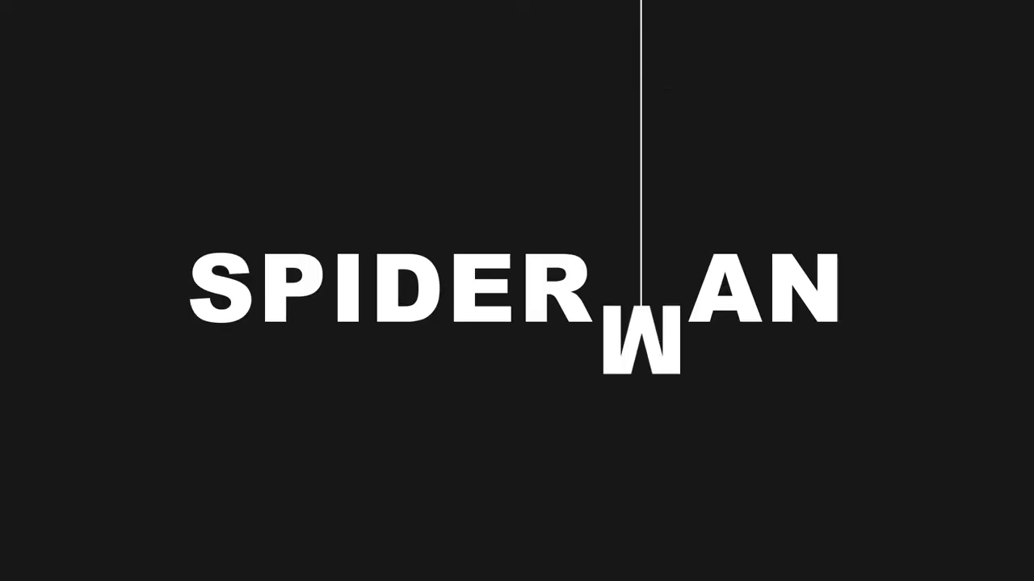